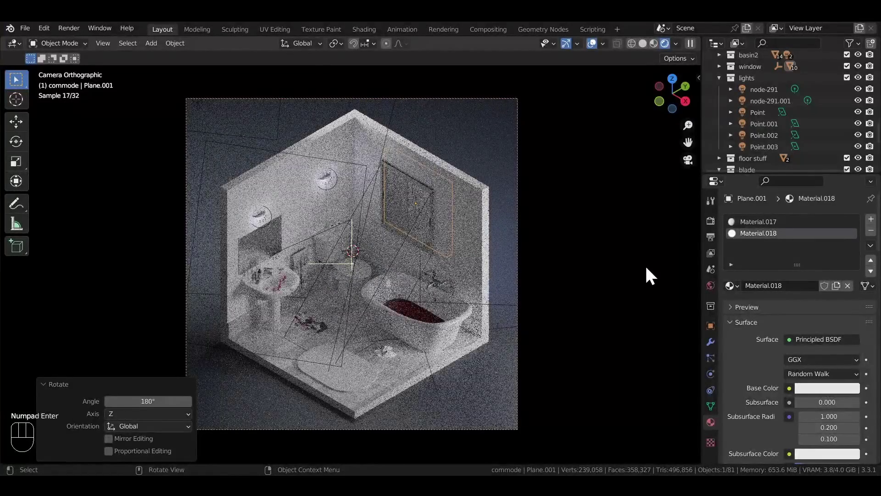
# Step: Leave the finished camera render to return to the bathroom viewport
pyautogui.click(58, 395)
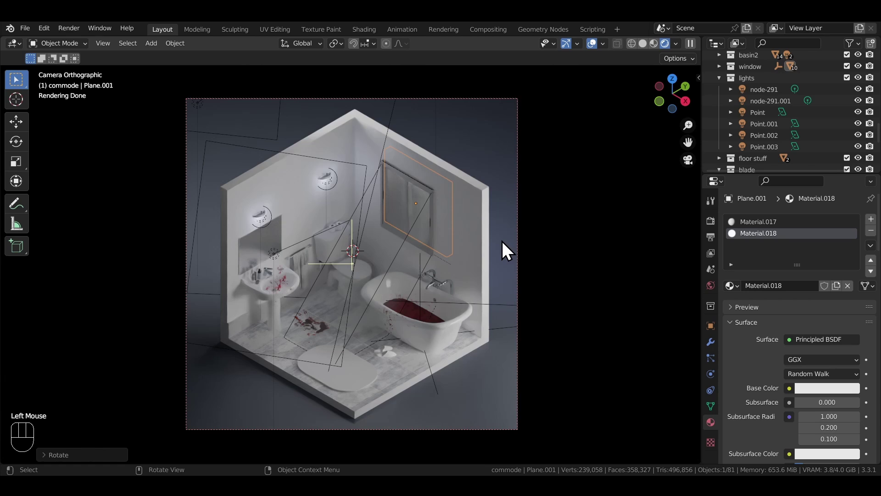
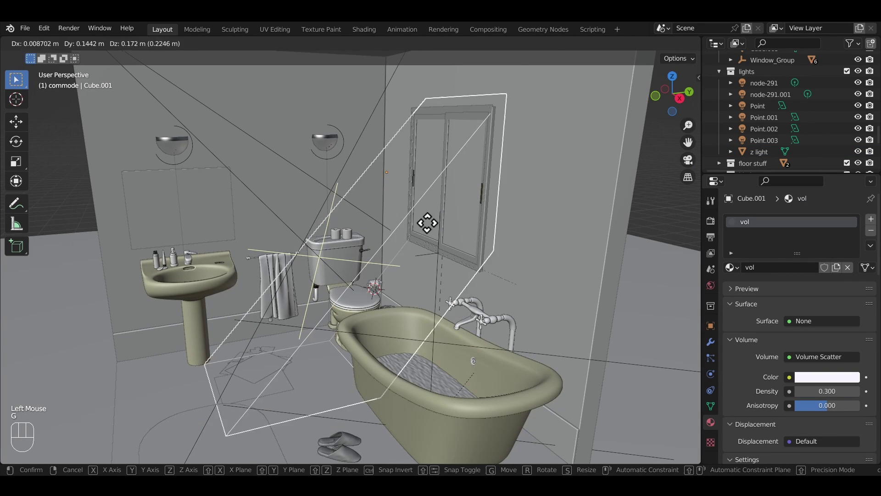
# Step: Confirm the haze box position near the window and preview the room in Rendered shading
pyautogui.press('Escape')
pyautogui.middleClick(426, 247)
pyautogui.moveTo(435, 242); pyautogui.dragTo(449, 219)
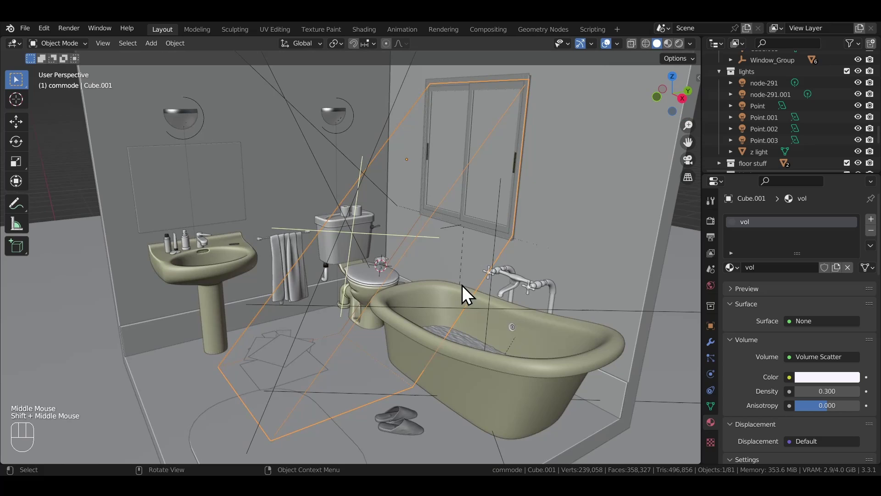
pyautogui.press('z')
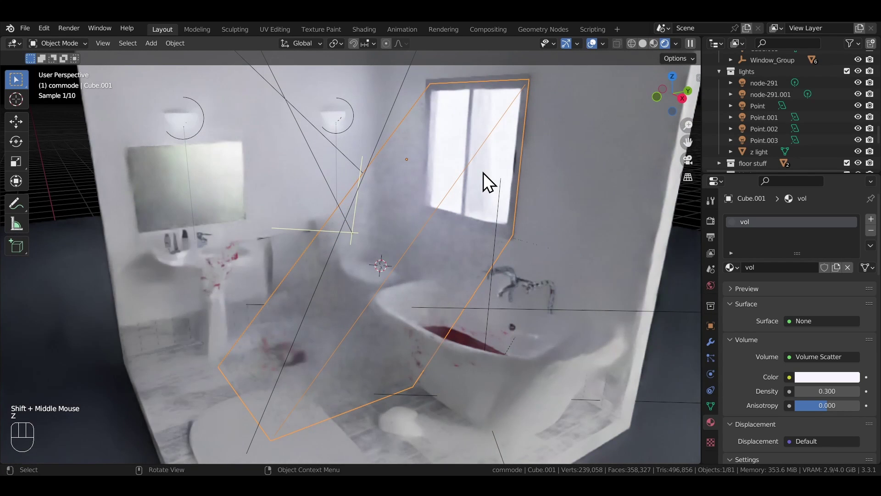
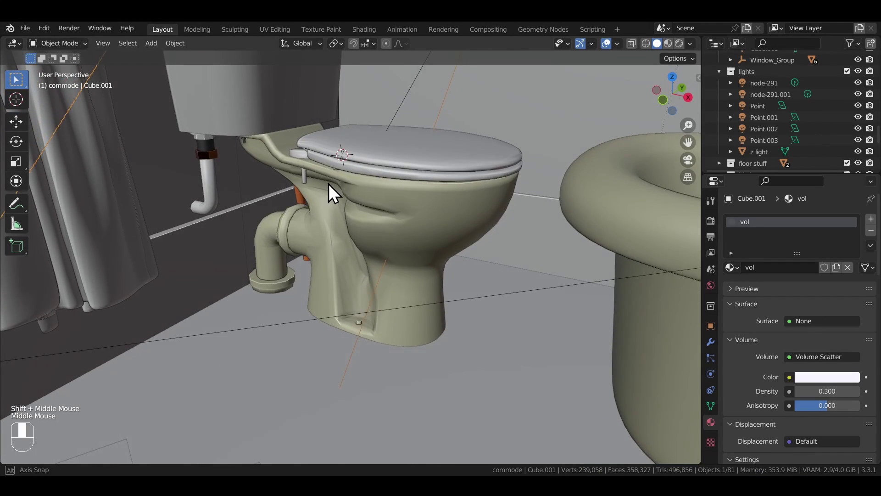
# Step: Zoom and orbit the viewport for a close look at the toilet model
pyautogui.scroll(3)
pyautogui.moveTo(350, 214); pyautogui.dragTo(294, 193)
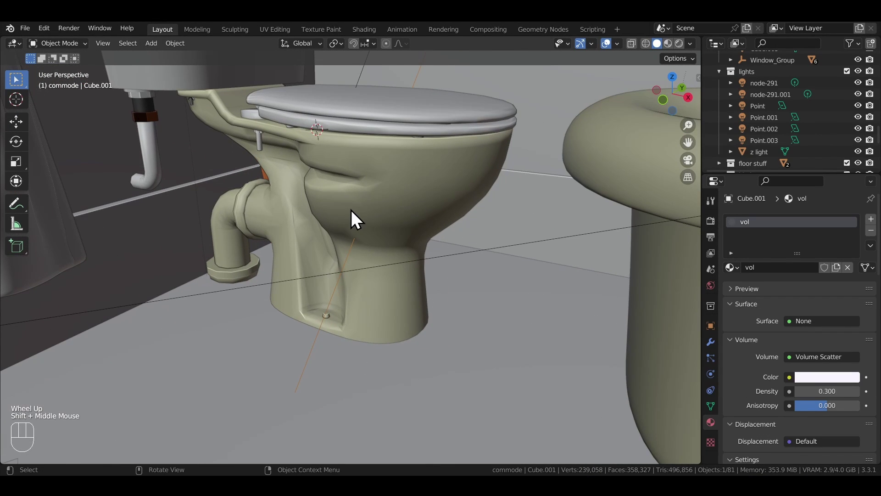
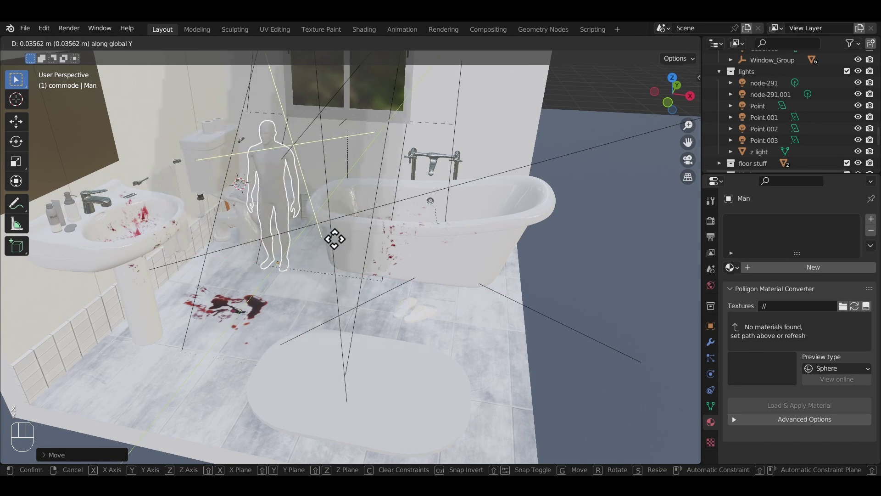
# Step: Finish placing the Man figure and reorient it to lie flat along Y
pyautogui.press('x')
pyautogui.click(442, 289)
pyautogui.middleClick(482, 284)
pyautogui.press('g')
pyautogui.press('y')
pyautogui.click(375, 286)
# Step: Look into the bathtub and start lowering the figure down into it
pyautogui.moveTo(451, 276); pyautogui.dragTo(348, 328)
pyautogui.scroll(3)
pyautogui.moveTo(361, 324); pyautogui.dragTo(284, 314)
pyautogui.click(284, 314)
pyautogui.press('g')
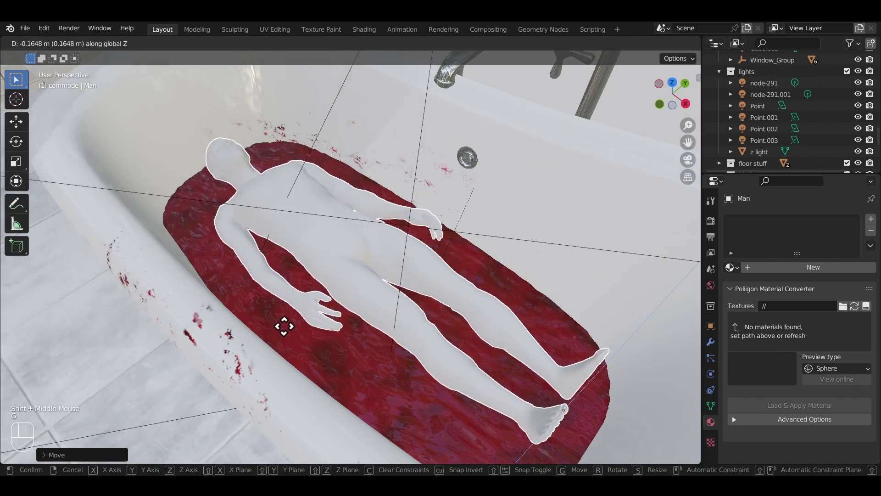
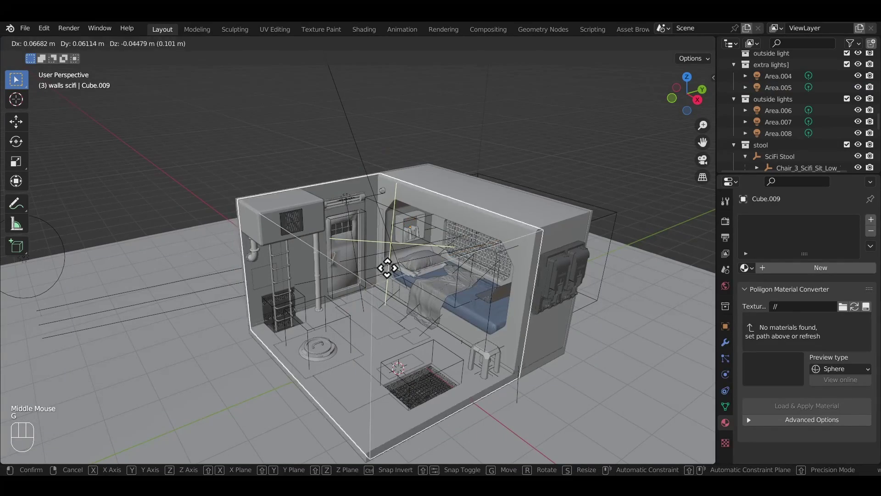
# Step: Place the walls block, view the bunker through the camera and turn off its Camera ray visibility
pyautogui.click(720, 344)
pyautogui.click(733, 336)
pyautogui.scroll(-3)
pyautogui.click(810, 350)
pyautogui.click(810, 350)
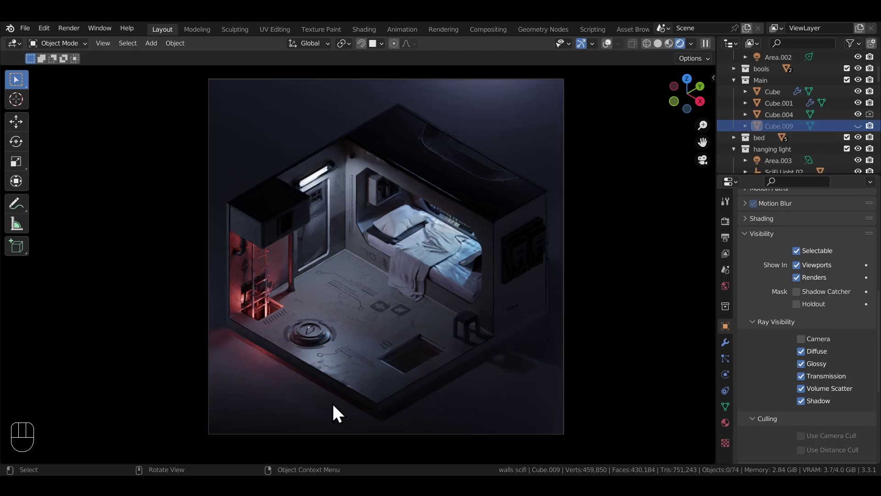
pyautogui.click(864, 135)
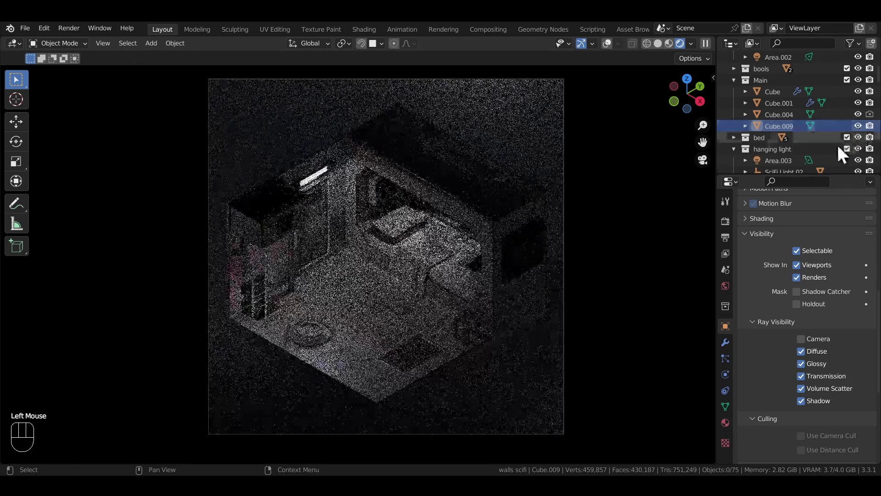